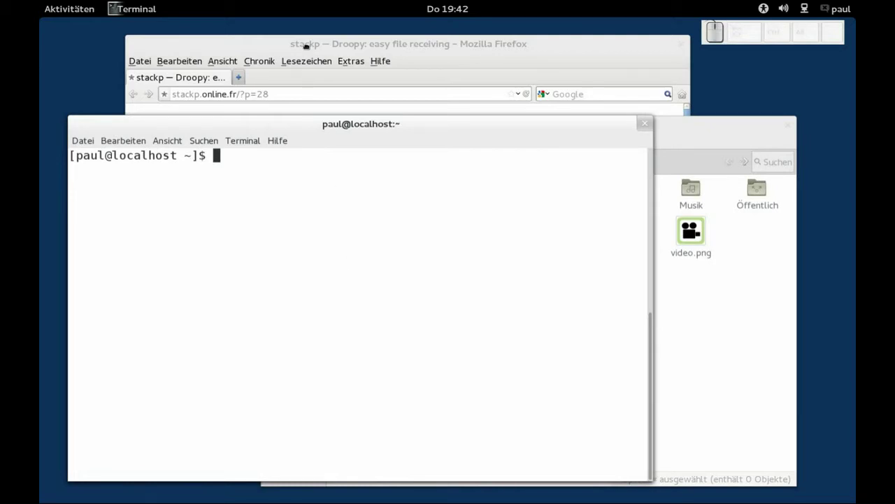
Step: Raise the Firefox window showing the stackp 'Droopy: easy file receiving' blog post
left_click(309, 47)
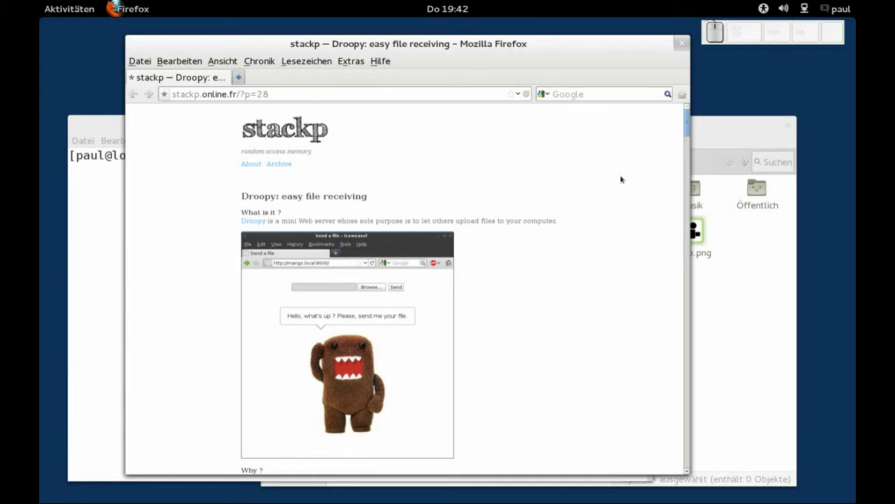
Step: Confirm droopy is executable in its properties, then look at video.png and the empty Upload folder
left_click(733, 323)
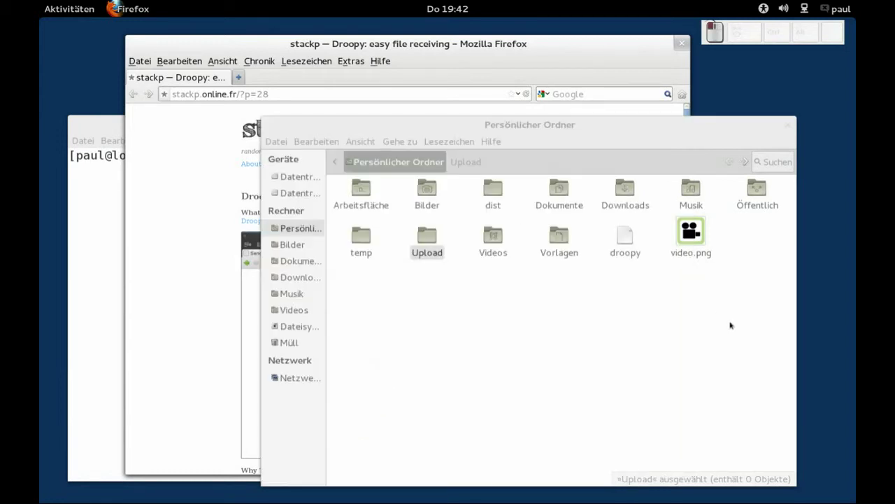
left_click(628, 246)
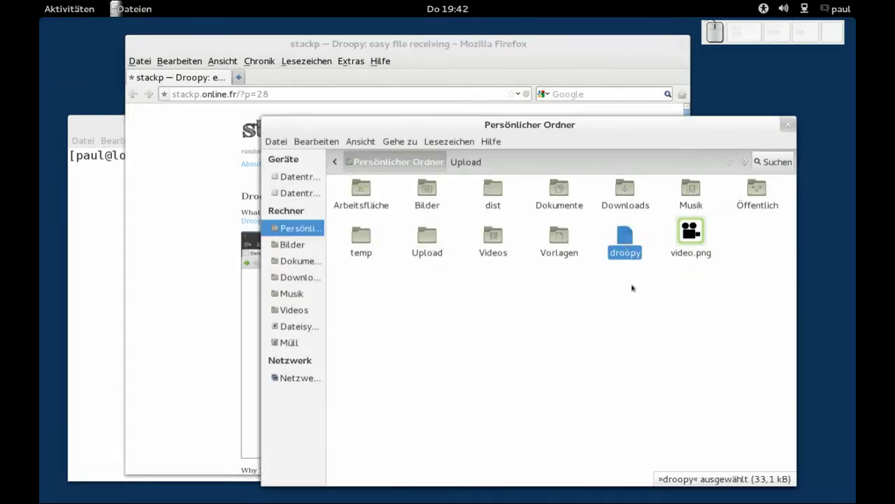
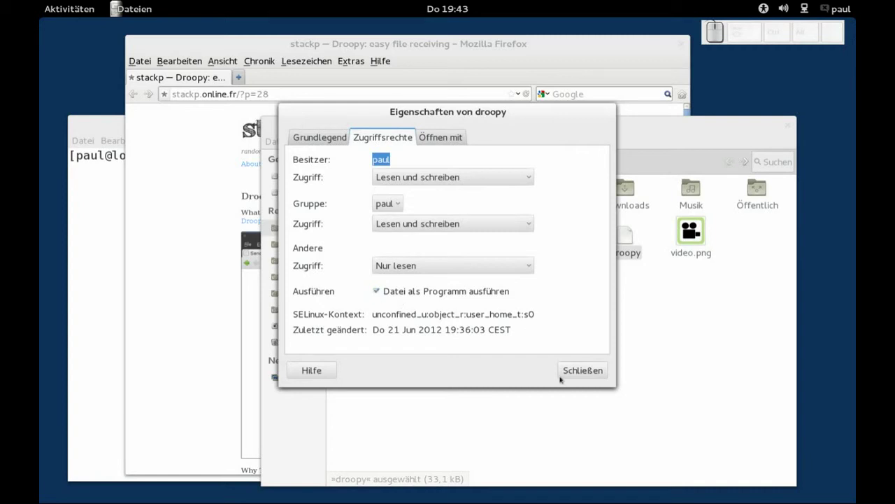
left_click(583, 369)
left_click(709, 349)
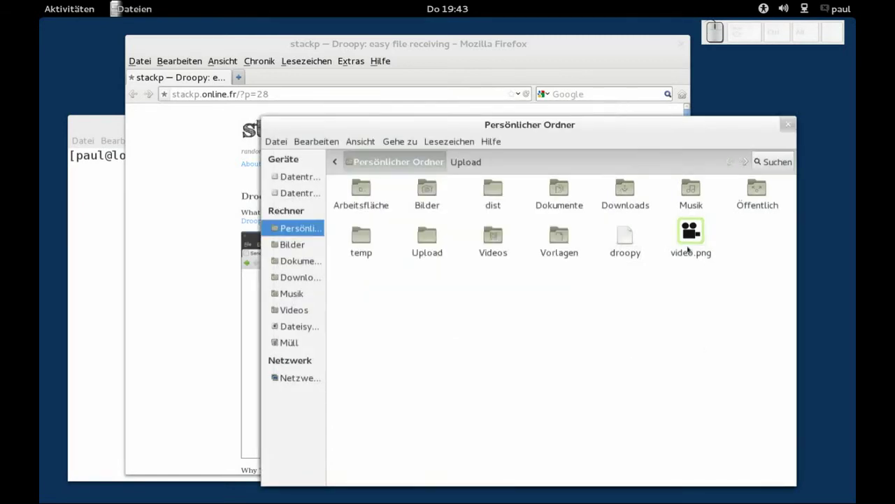
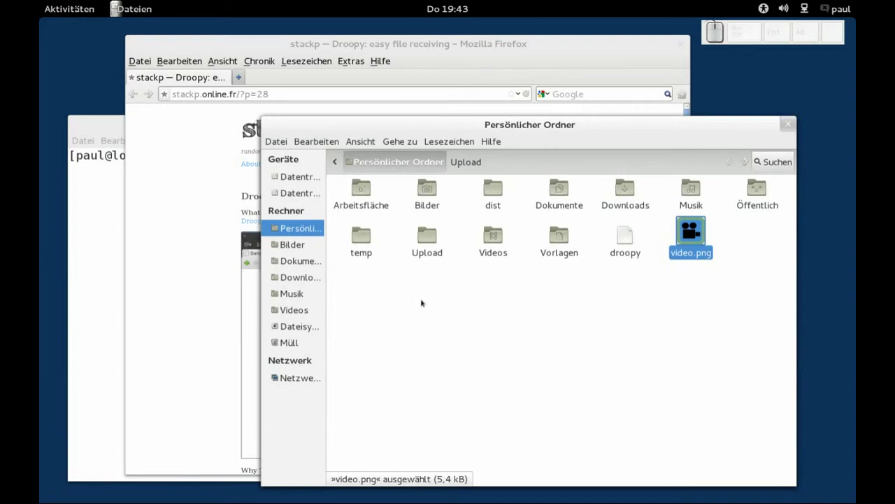
left_click(428, 240)
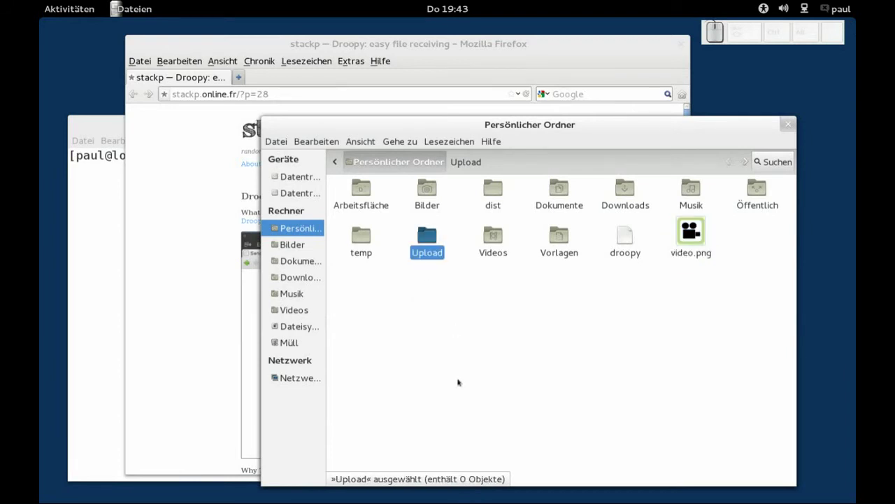
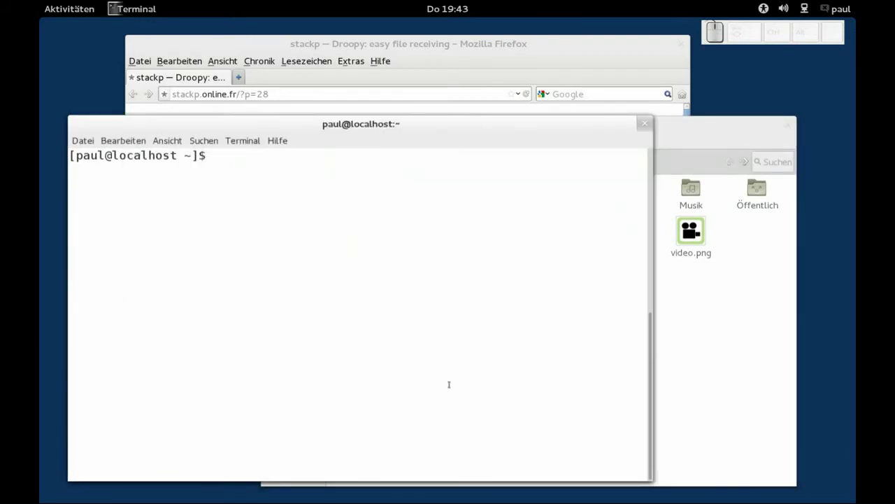
Step: Show the current working directory with pwd in the home folder
left_click(759, 405)
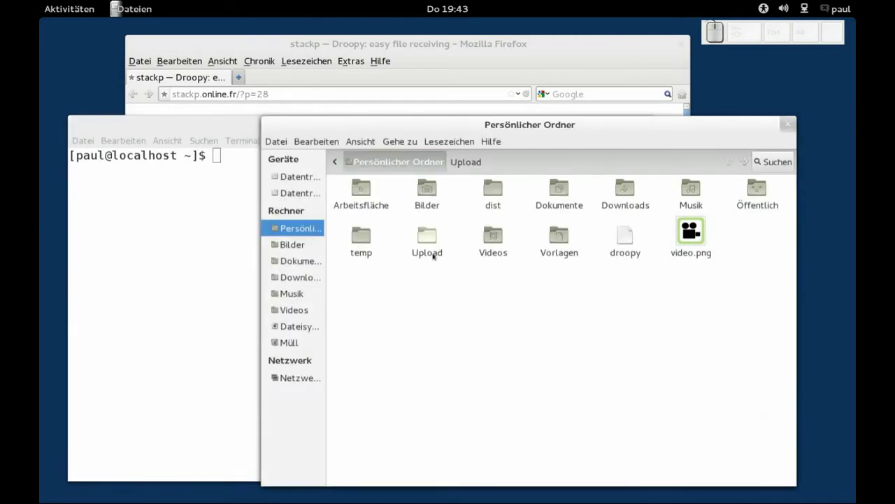
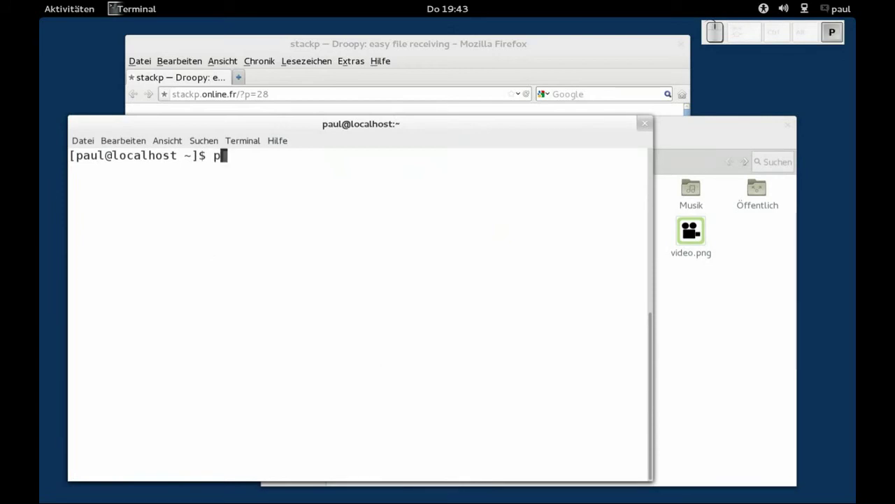
key("Return")
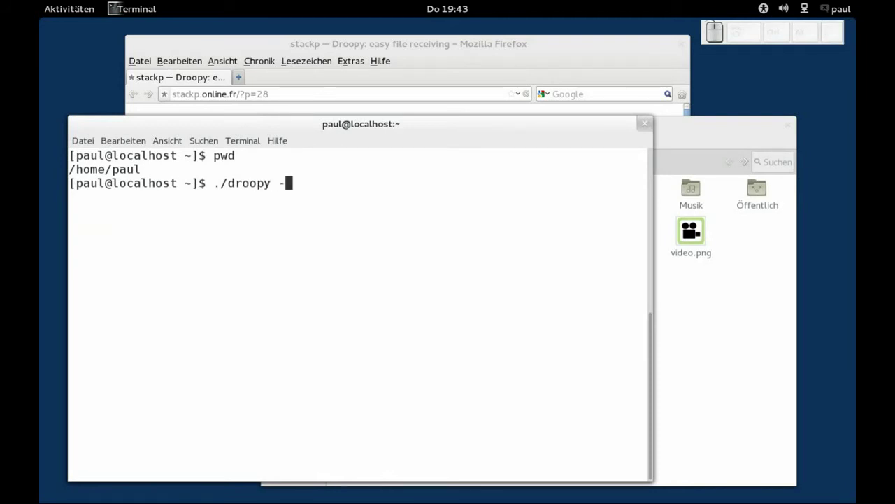
Step: Launch ./droopy -m "Hallo" -p video.png -d ~/Upload 8000 to serve on localhost:8000
key("BackSpace")
key("space")
key("shift+2")
key("shift+h")
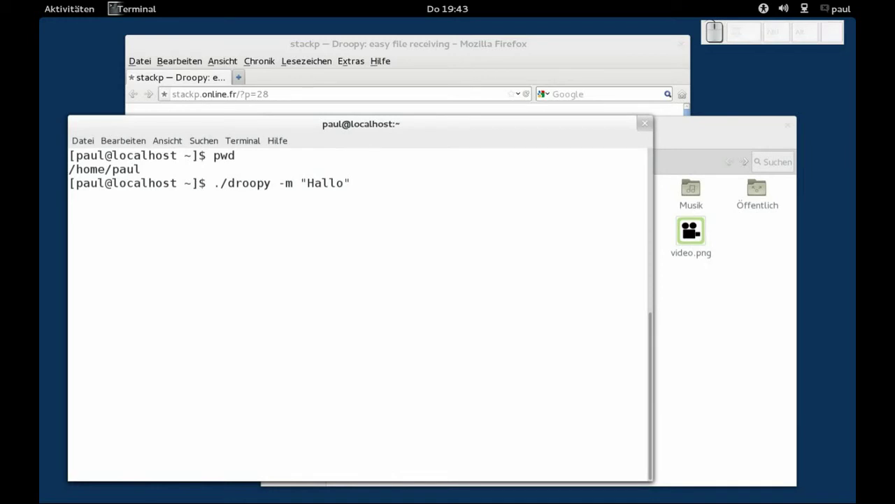
key("space")
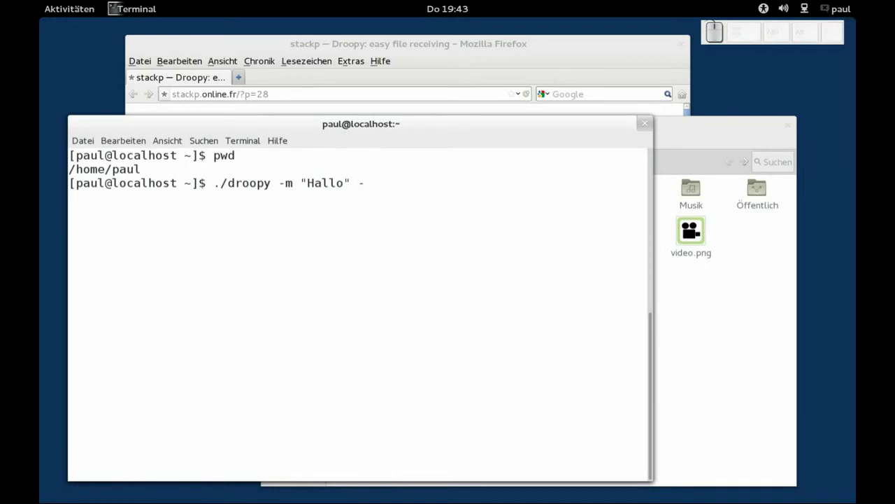
key("p")
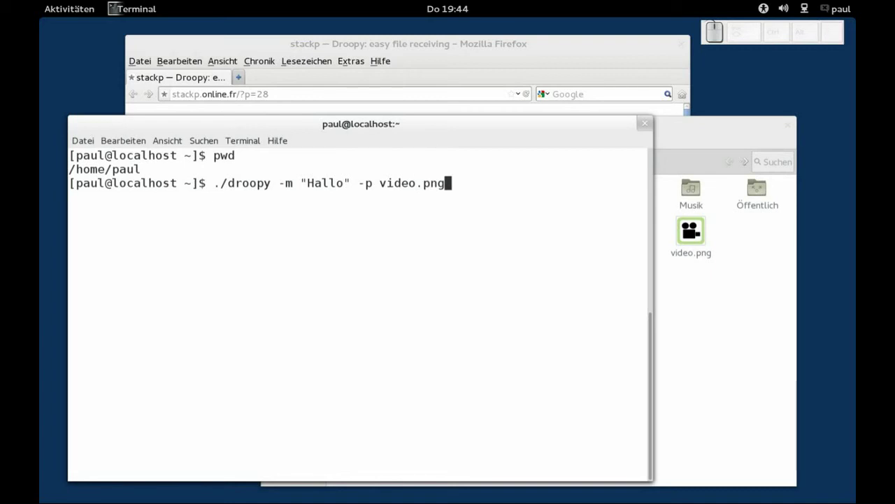
key("space")
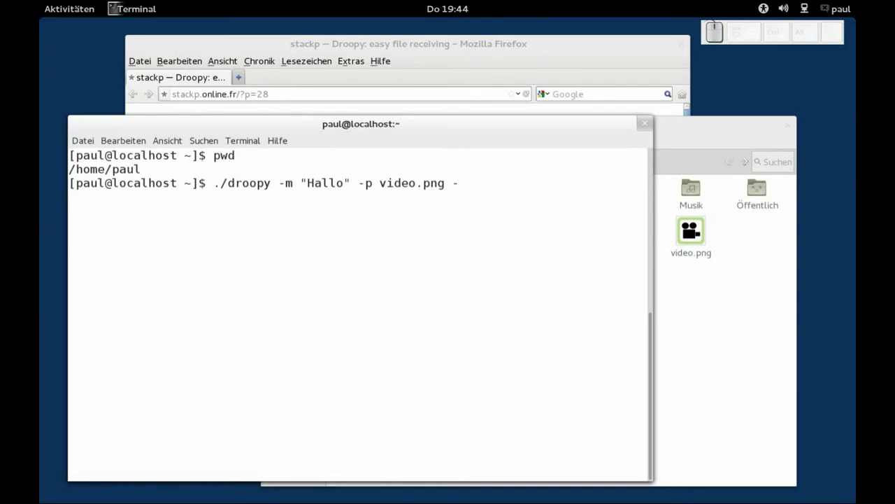
key("d")
key("space")
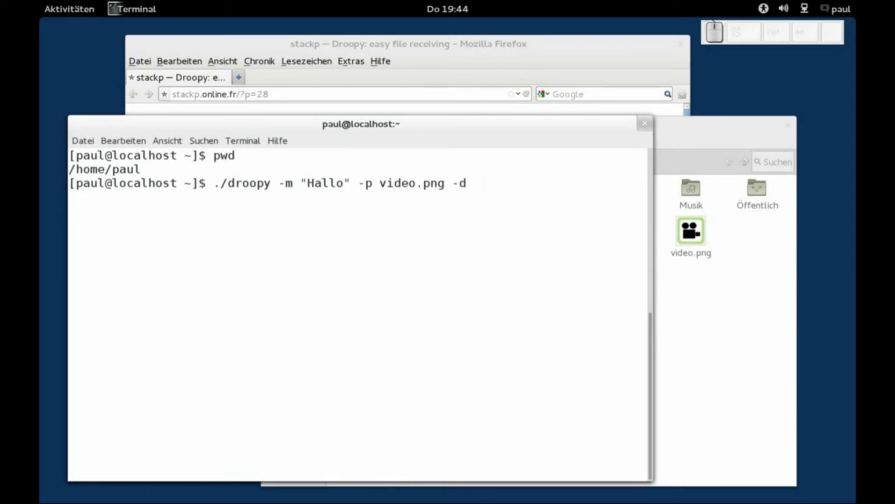
key("shift+alt+7")
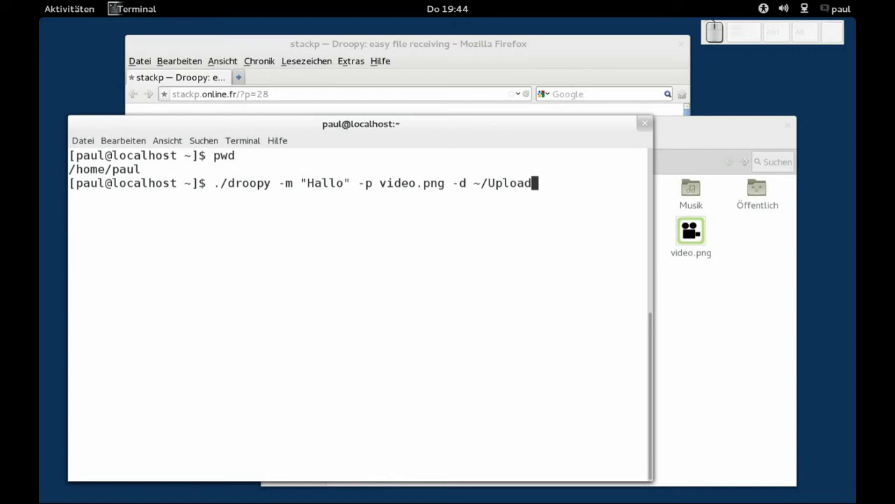
key("space")
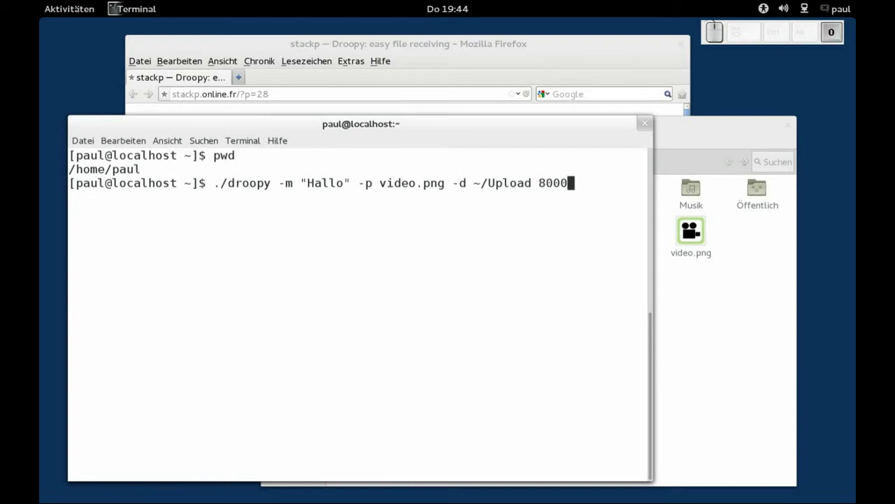
key("Return")
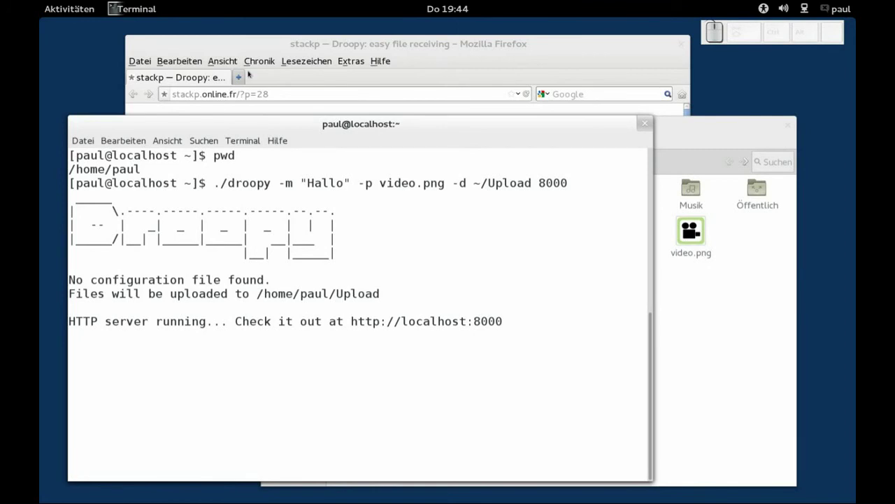
Step: Load the local Droopy upload page at localhost:8000 in a new tab
left_click(244, 77)
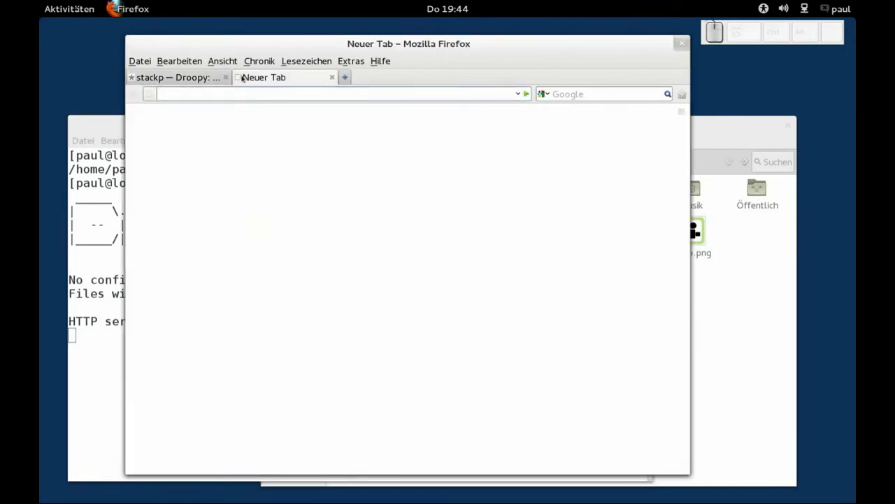
key("Down")
key("BackSpace")
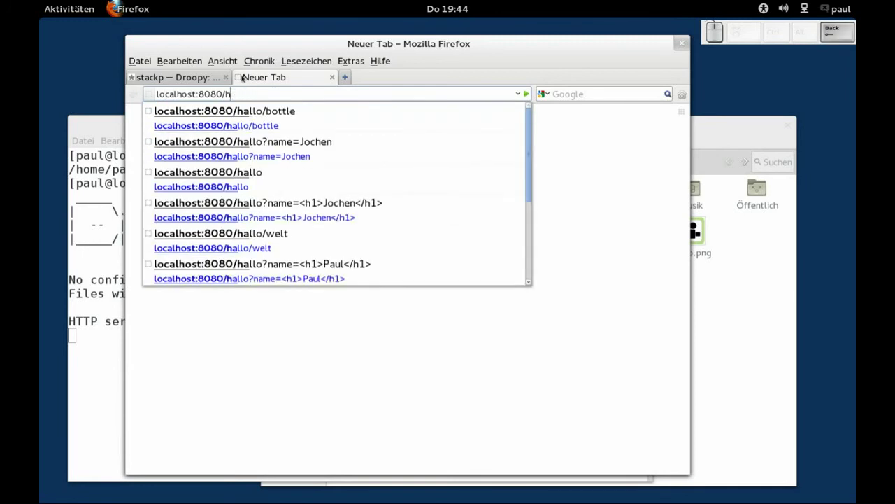
key("BackSpace")
key("BackSpace")
key("0")
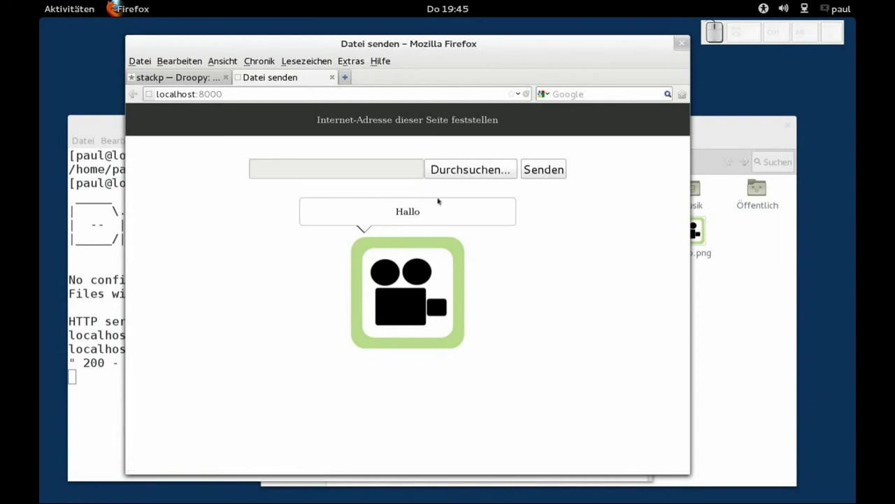
Step: Upload video.png via Durchsuchen… and Senden, then check it arrived in ~/Upload
left_click(461, 175)
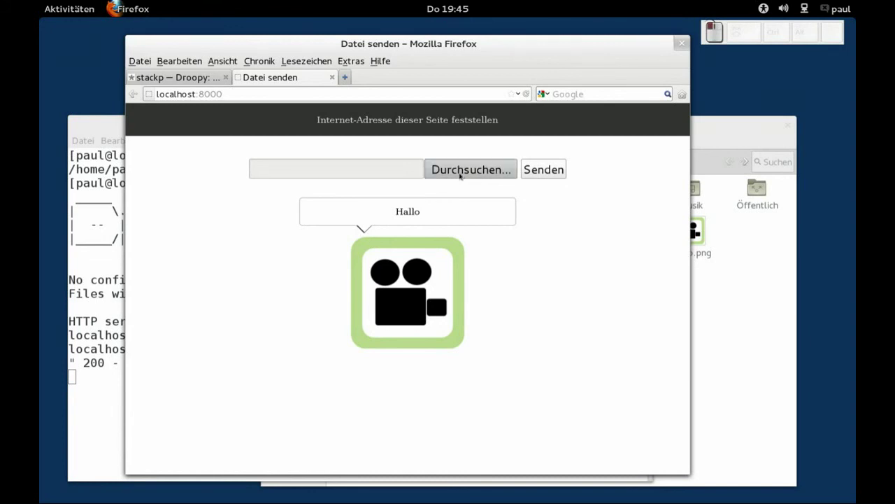
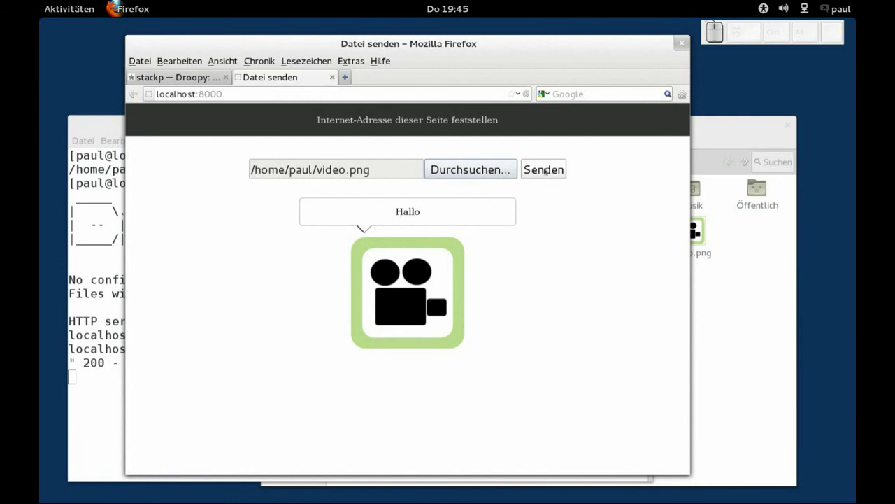
left_click(538, 169)
left_click(757, 335)
left_click_drag(433, 240, 433, 242)
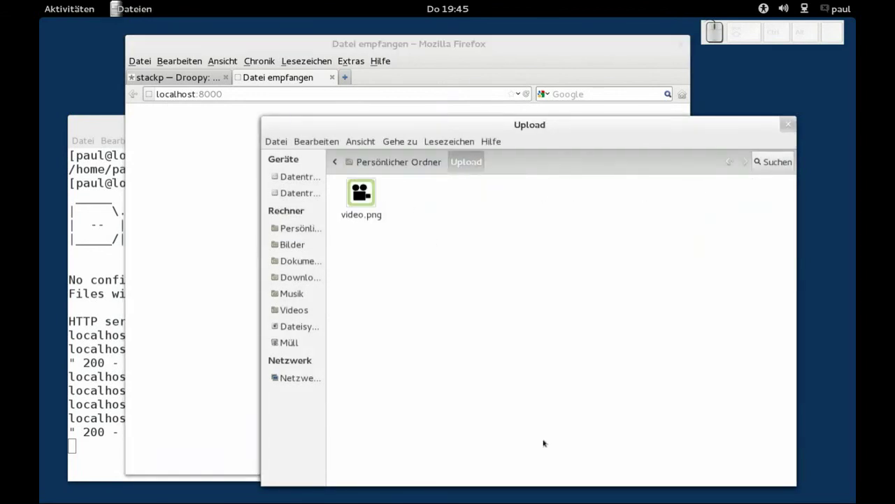